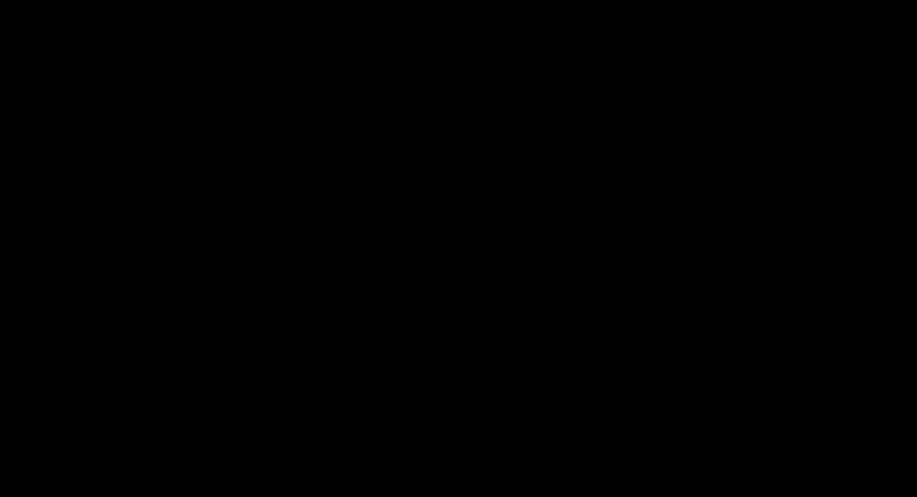
View the default cube from the right side in orthographic and zoom in closer
drag(407, 276, 416, 265)
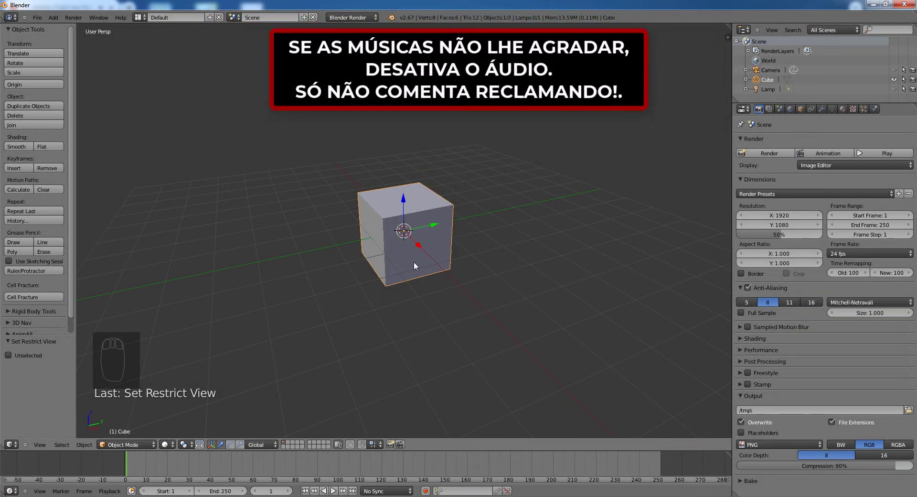
key(KP_3)
key(KP_5)
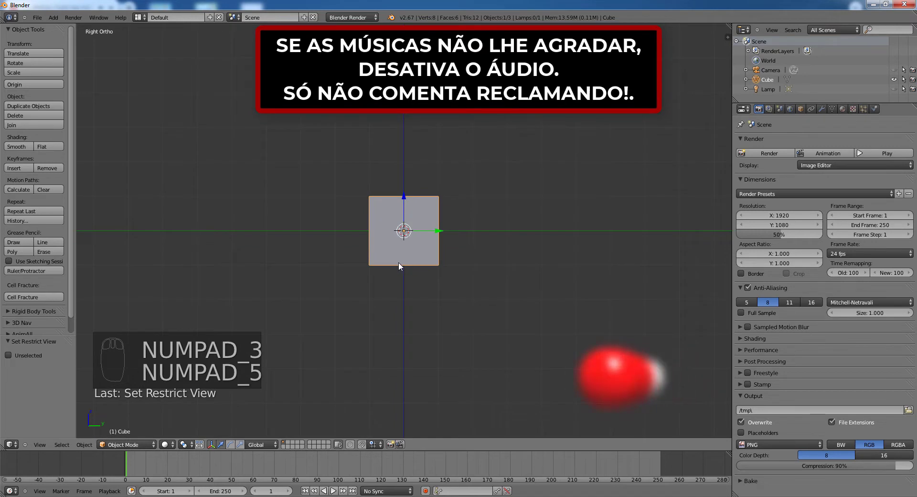
drag(401, 266, 160, 440)
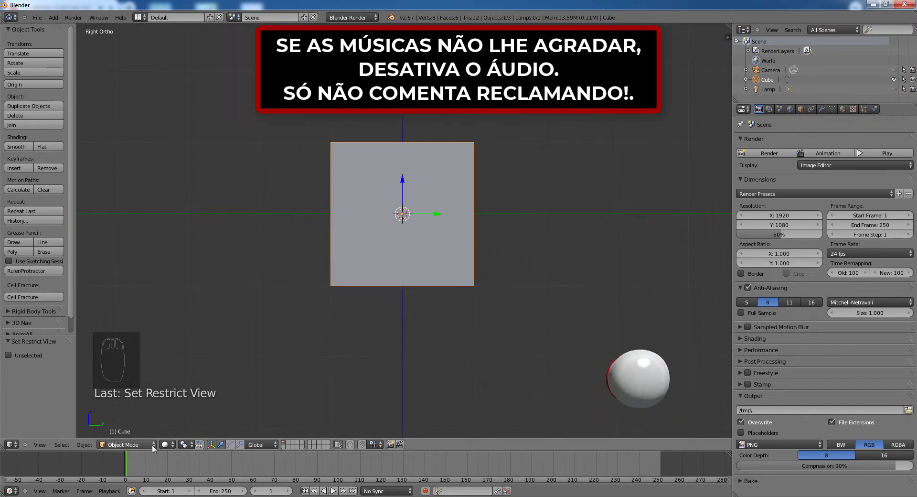
Scale the cube 3x along Y in Edit Mode to make a long box, then return to Object Mode
click(154, 449)
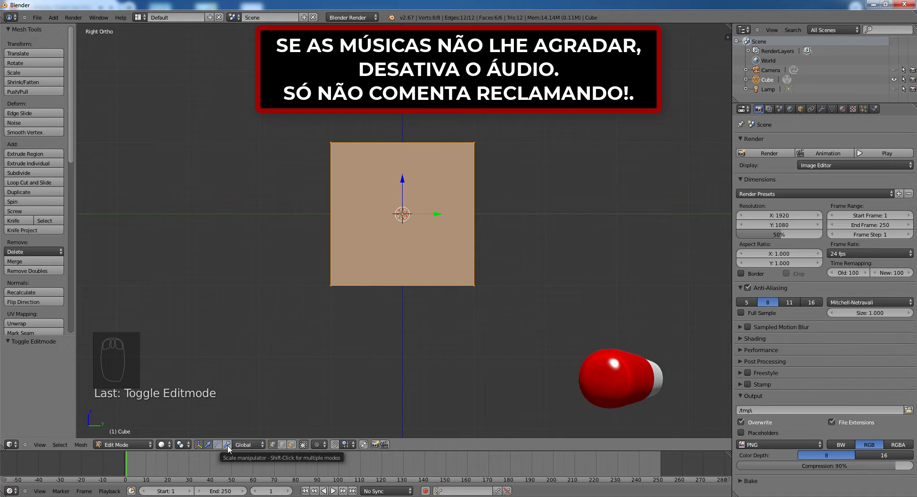
drag(230, 448, 513, 227)
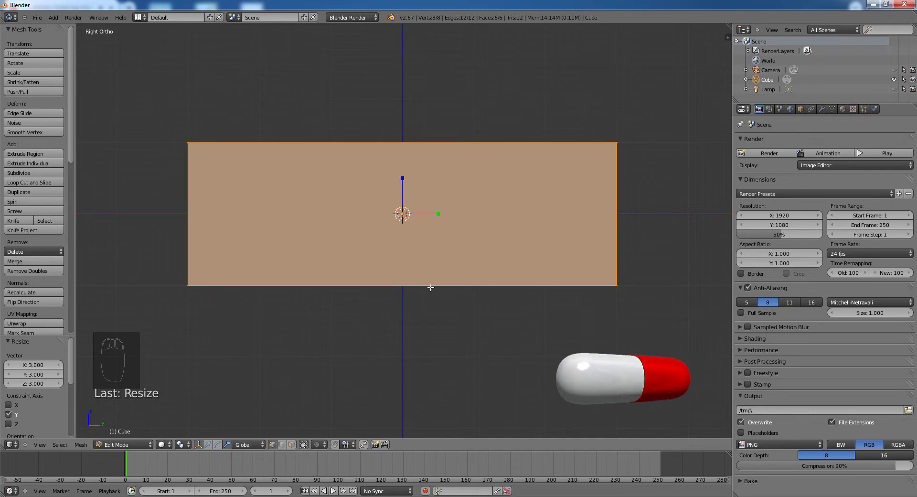
key(Tab)
drag(446, 267, 426, 260)
middle_click(426, 260)
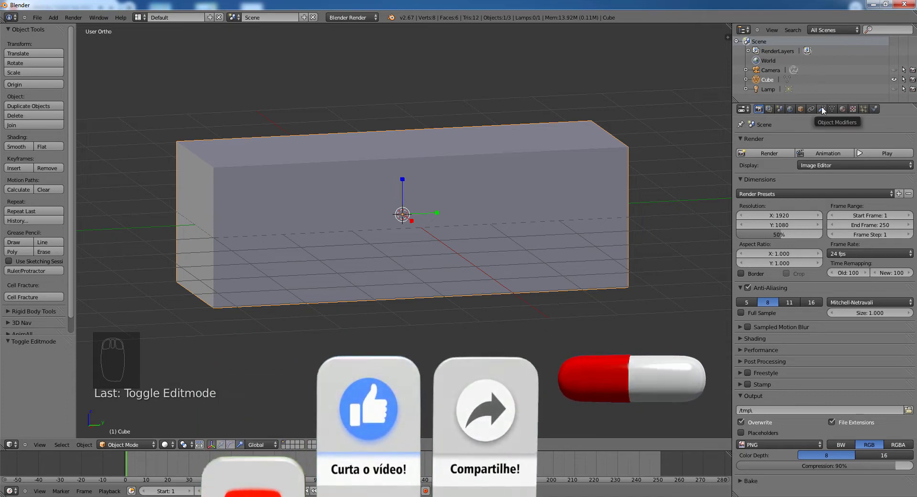
Add a Subdivision Surface modifier with View and Render levels at 3
drag(823, 110, 741, 301)
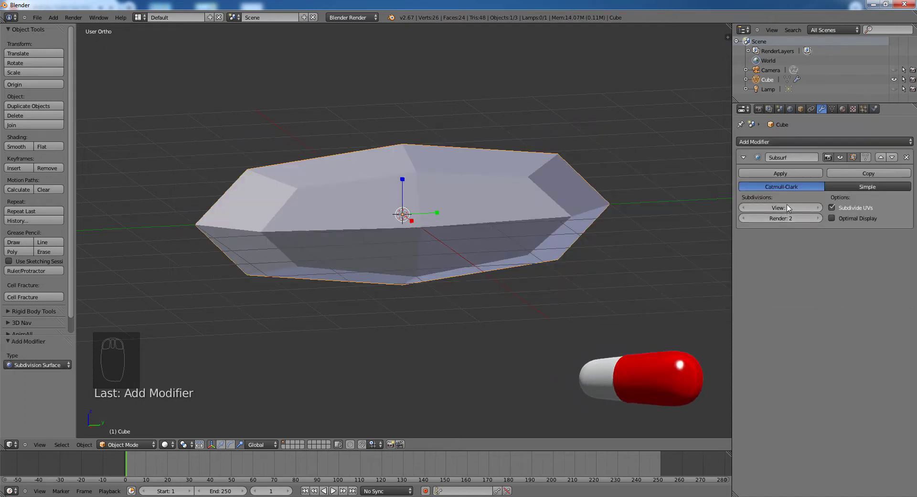
drag(819, 211, 479, 265)
key(KP_3)
drag(460, 267, 406, 295)
Enter Edit Mode and start a loop cut across the box
key(Tab)
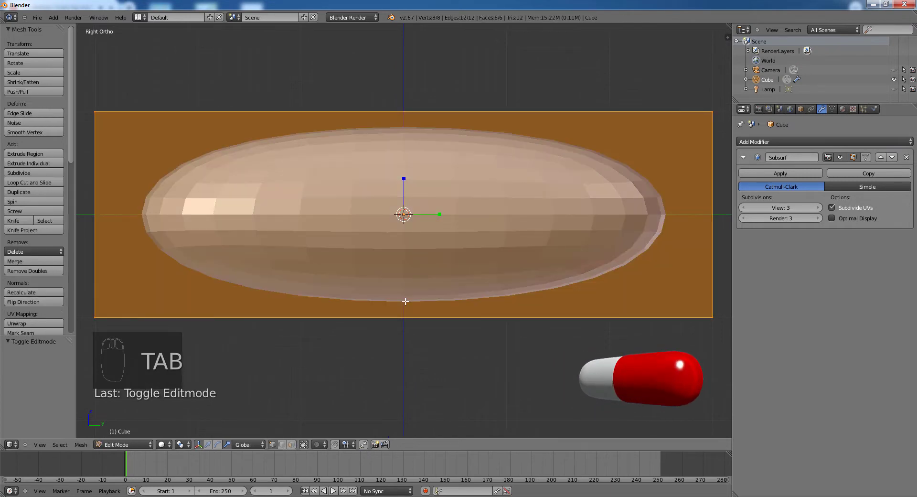
key(ctrl+r)
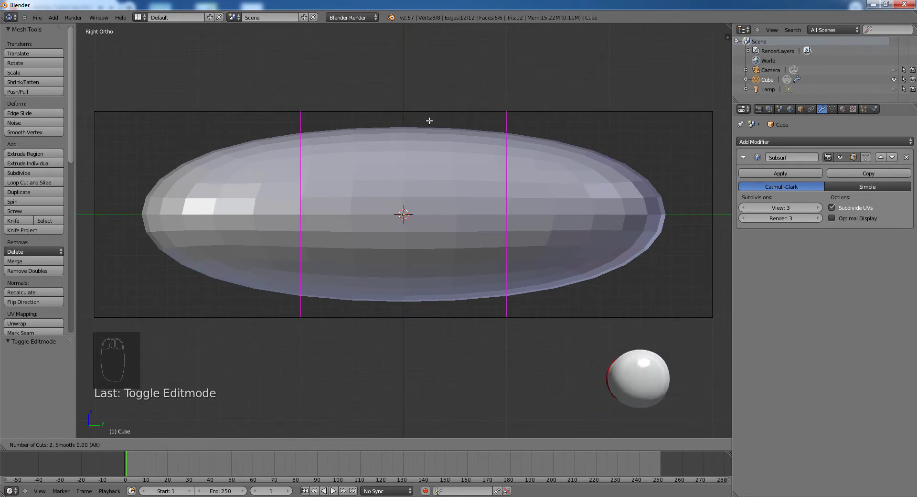
Place two centred edge loops across the box
drag(429, 113, 462, 215)
click(439, 209)
right_click(450, 215)
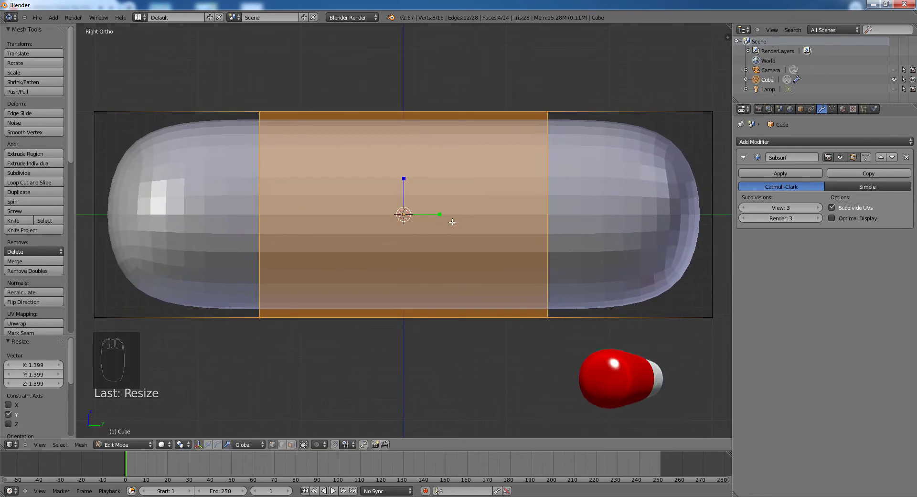
Widen the middle band along Y so the capsule has straight sides
key(Tab)
drag(373, 249, 372, 268)
key(KP_3)
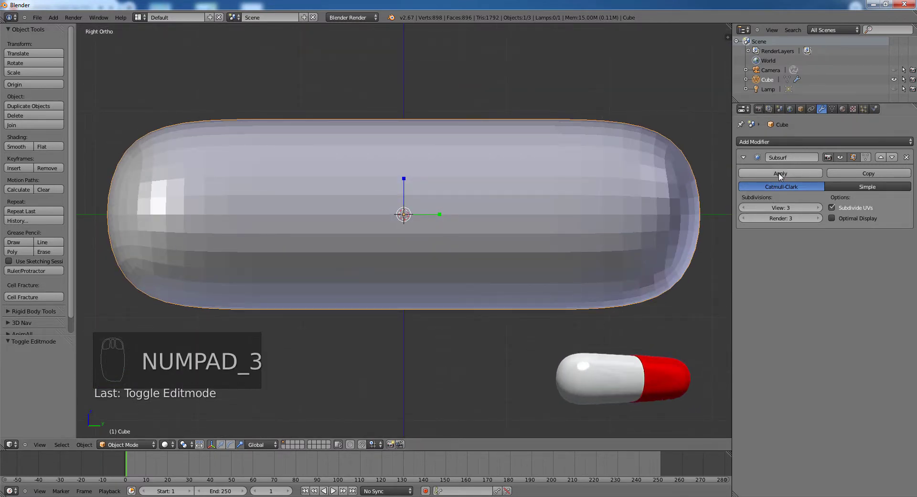
Apply the Subsurf modifier, then box-select the capsule's middle faces in Edit Mode
click(781, 176)
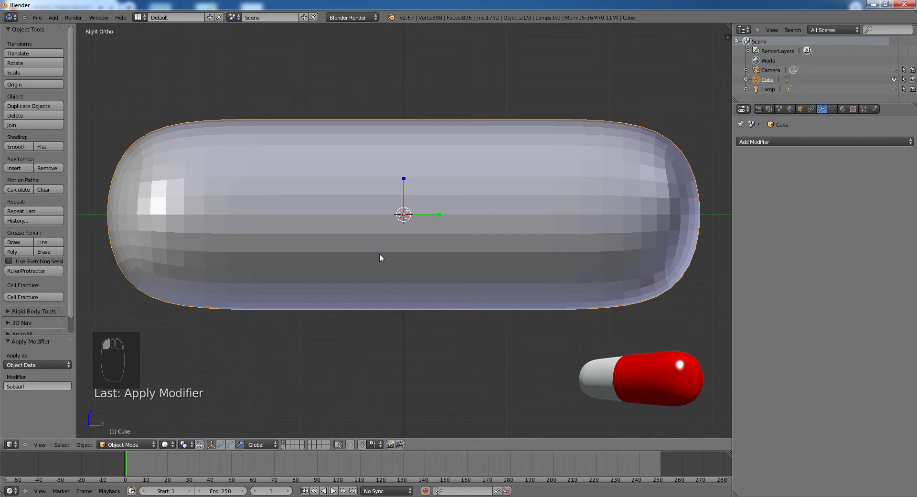
key(Tab)
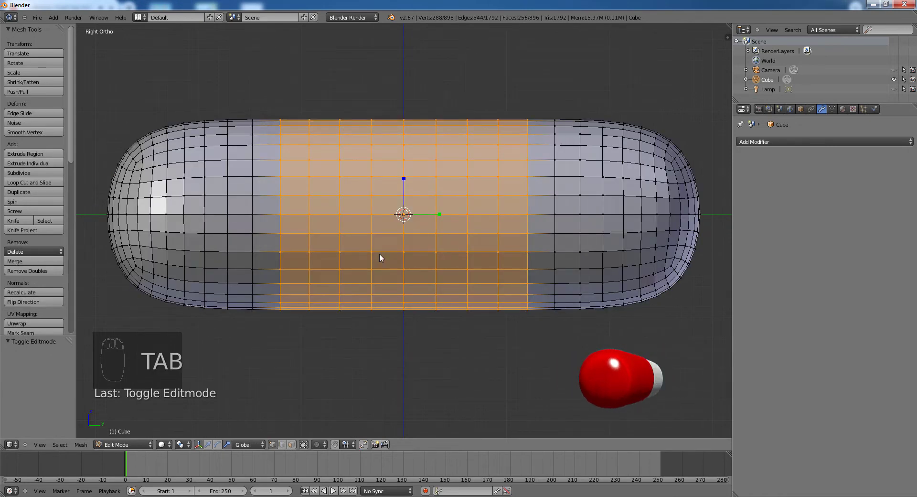
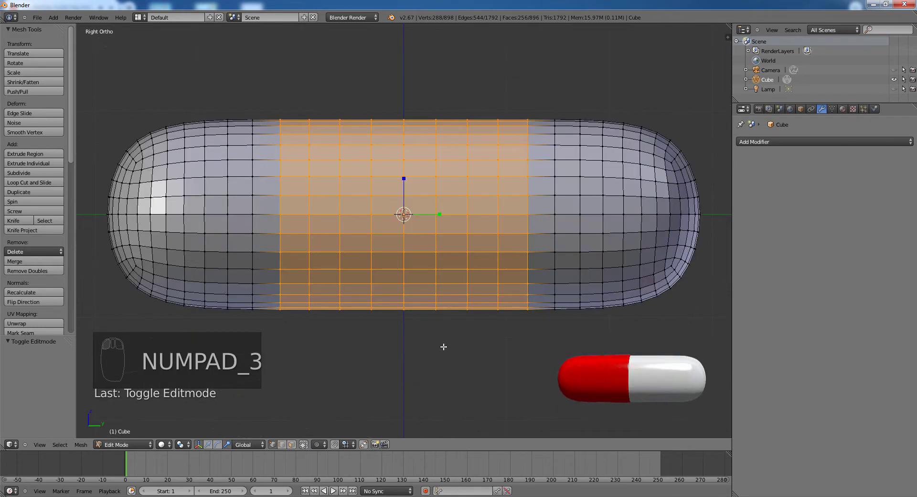
key(a)
key(b)
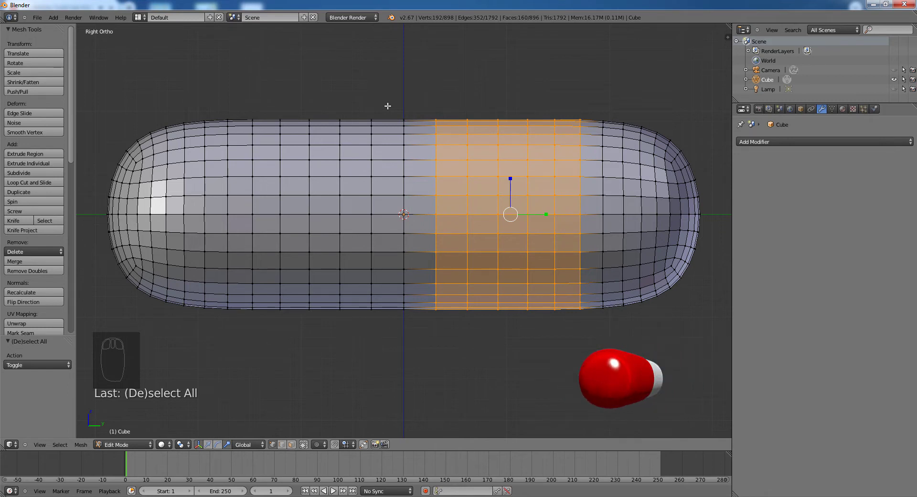
key(b)
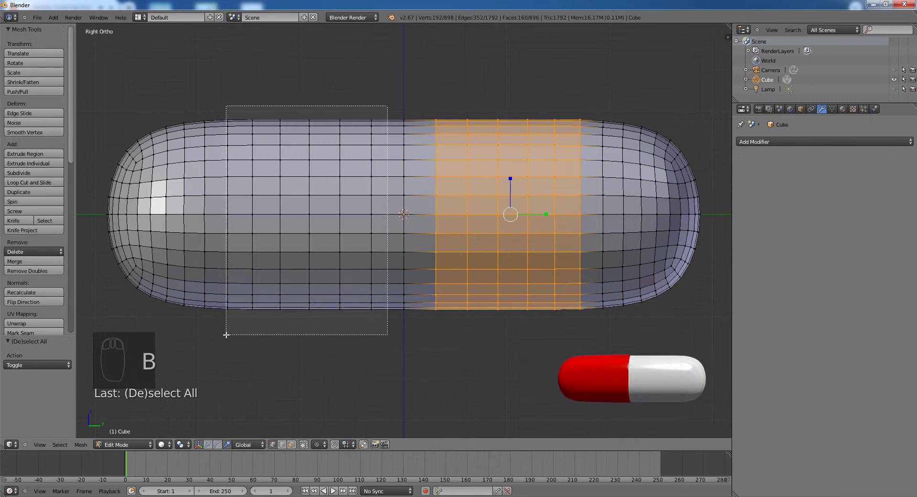
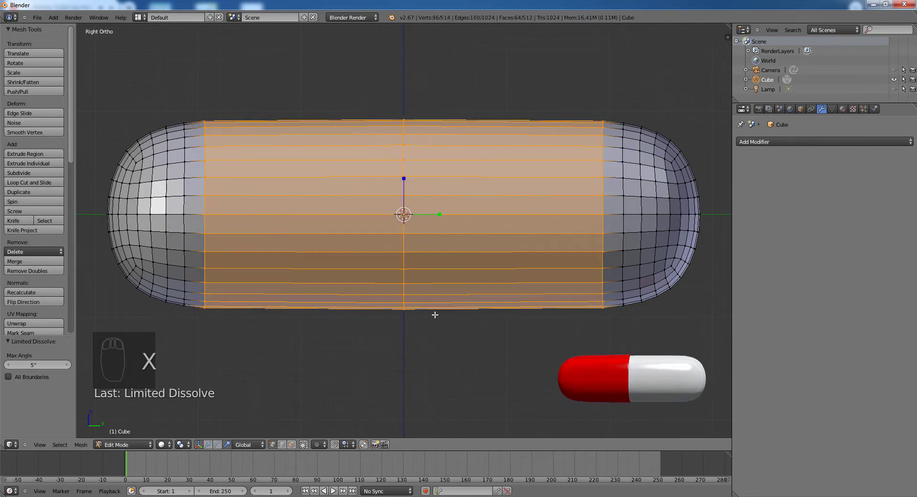
From the right view, deselect all and box-select the right half of the vertices
drag(446, 248, 435, 261)
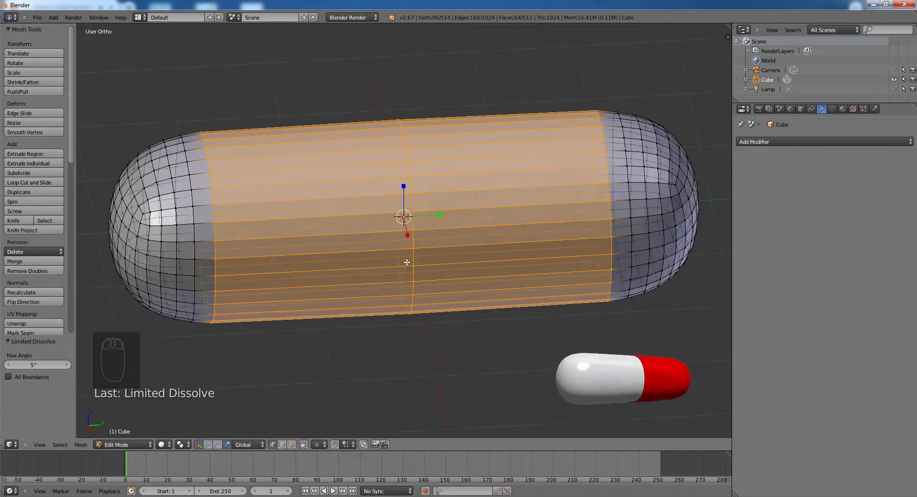
key(KP_3)
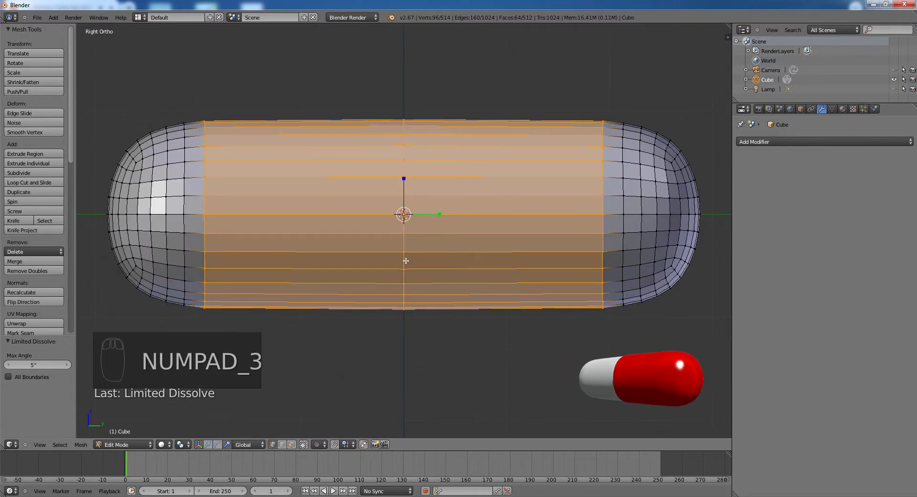
click(295, 447)
key(a)
key(b)
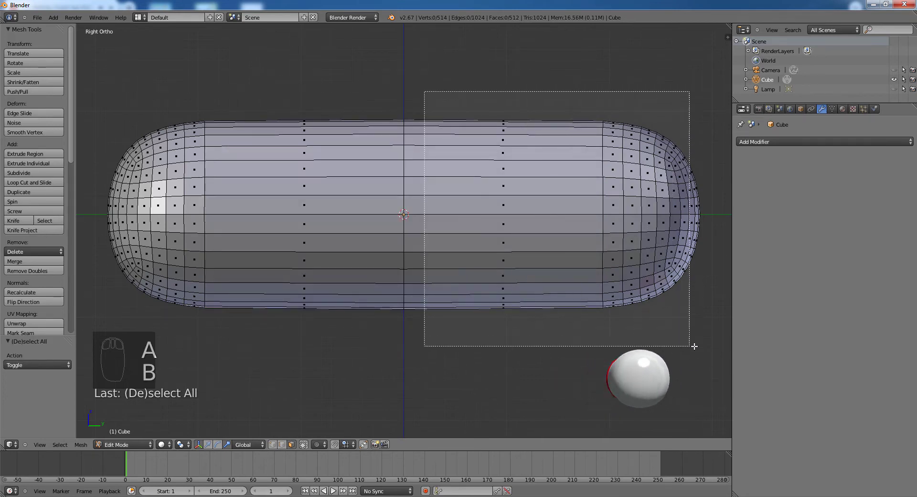
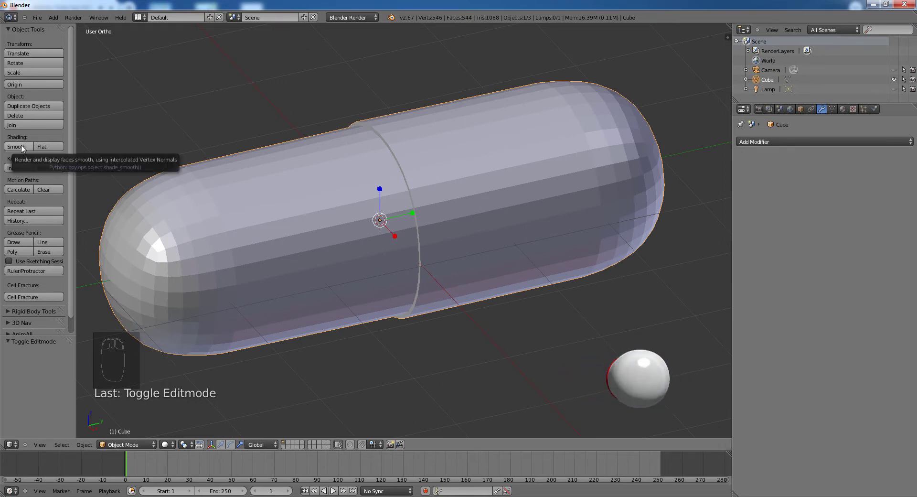
Set Smooth shading and add a Subdivision Surface at level 3 for View and Render
click(22, 148)
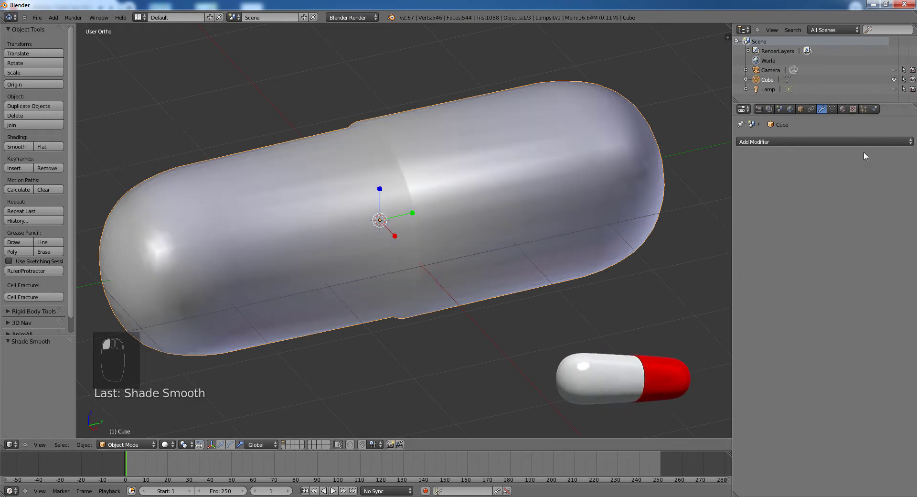
click(876, 146)
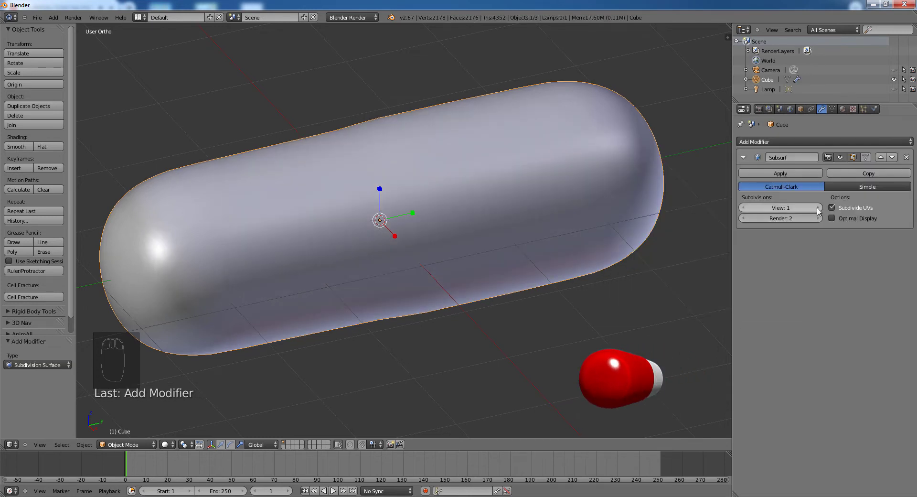
drag(820, 211, 555, 239)
drag(555, 238, 534, 237)
click(535, 237)
drag(535, 237, 474, 226)
Enter Edit Mode and zoom in toward the capsule's middle seam
key(Tab)
drag(470, 224, 478, 227)
middle_click(466, 203)
middle_click(470, 201)
middle_click(470, 201)
middle_click(467, 201)
middle_click(464, 203)
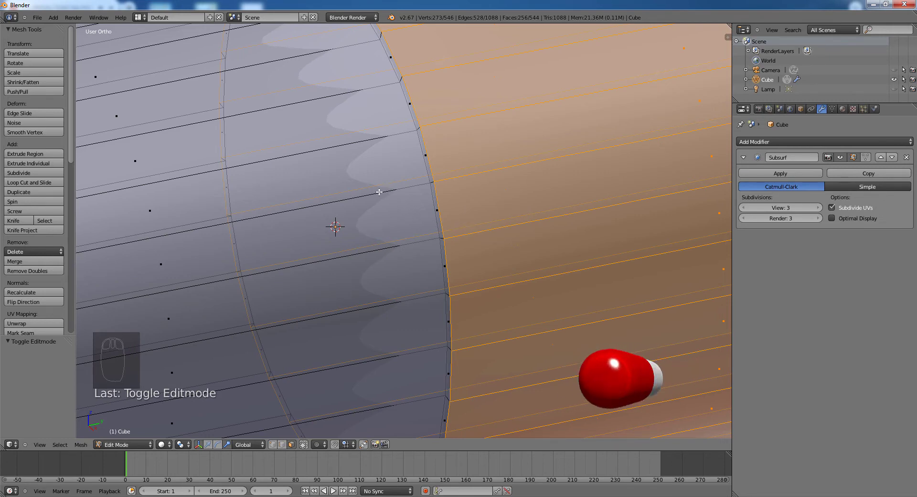
Cut extra edge loops beside the middle seam to sharpen it
drag(347, 195, 332, 217)
key(ctrl+r)
middle_click(332, 218)
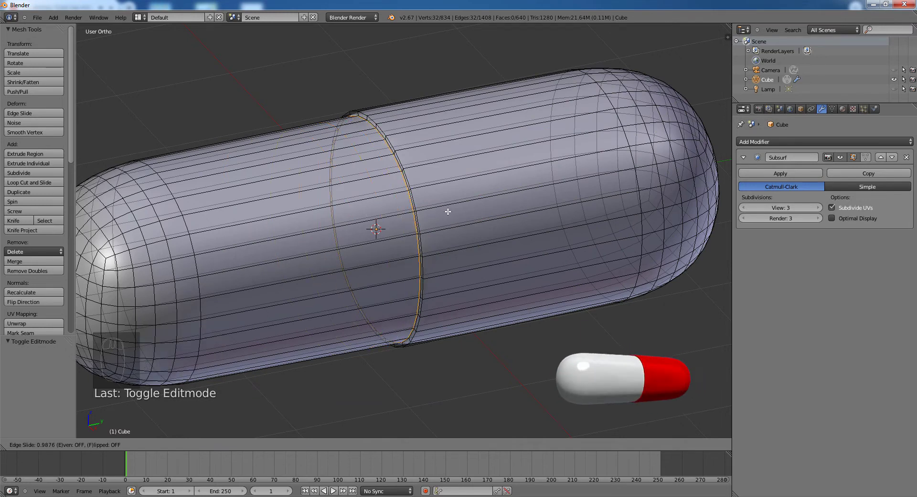
drag(457, 203, 465, 188)
drag(433, 151, 468, 154)
drag(466, 163, 545, 188)
key(ctrl+r)
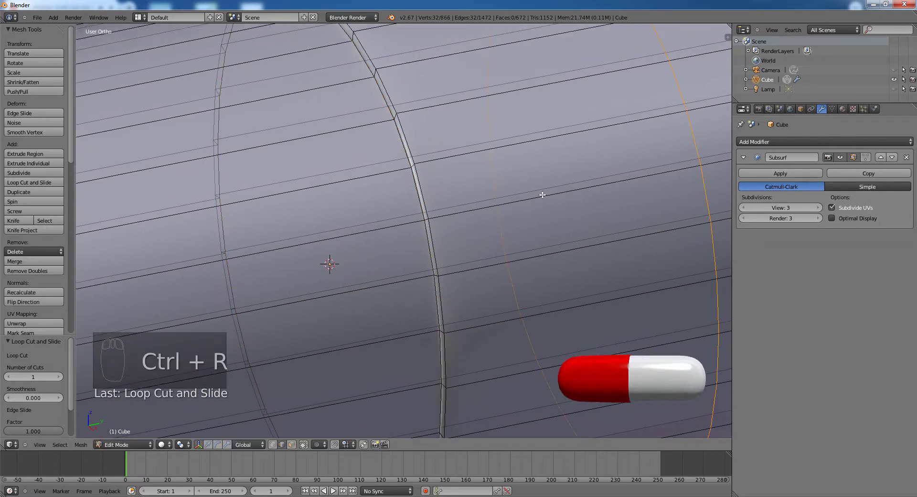
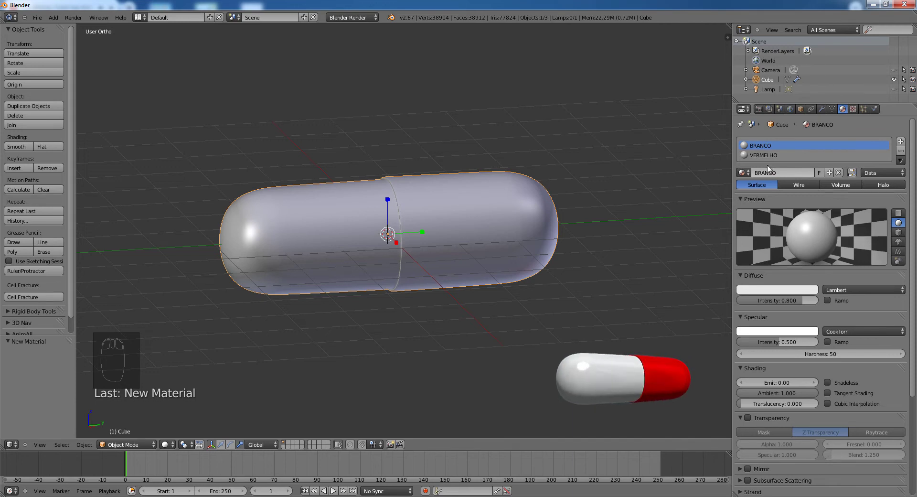
Set VERMELHO's diffuse colour to red (R 0.8, G 0, B 0) and return to BRANCO
click(762, 158)
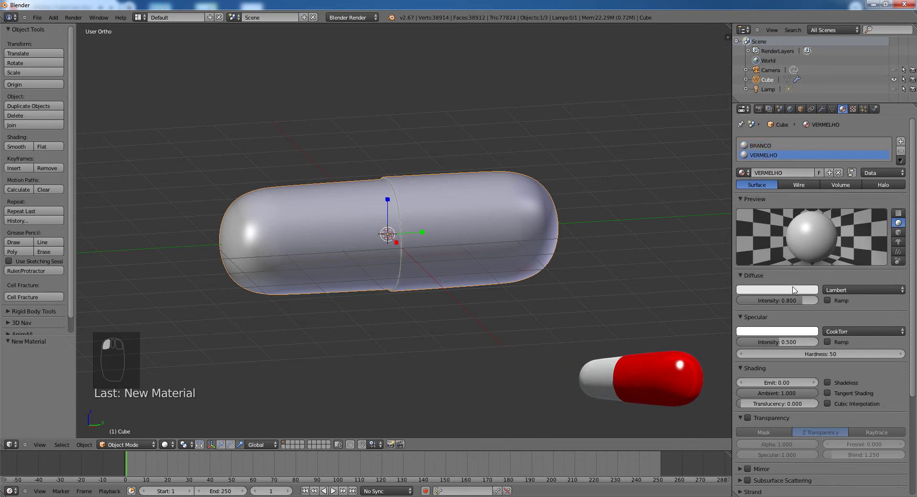
click(796, 292)
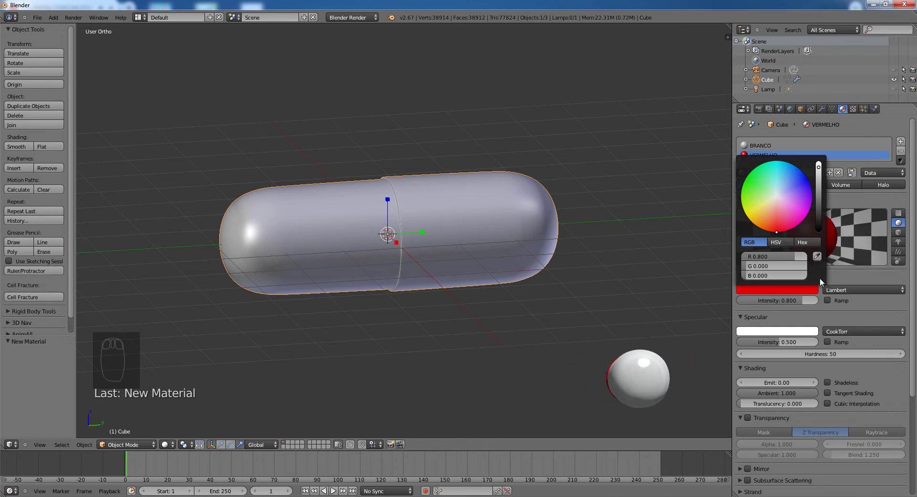
click(817, 384)
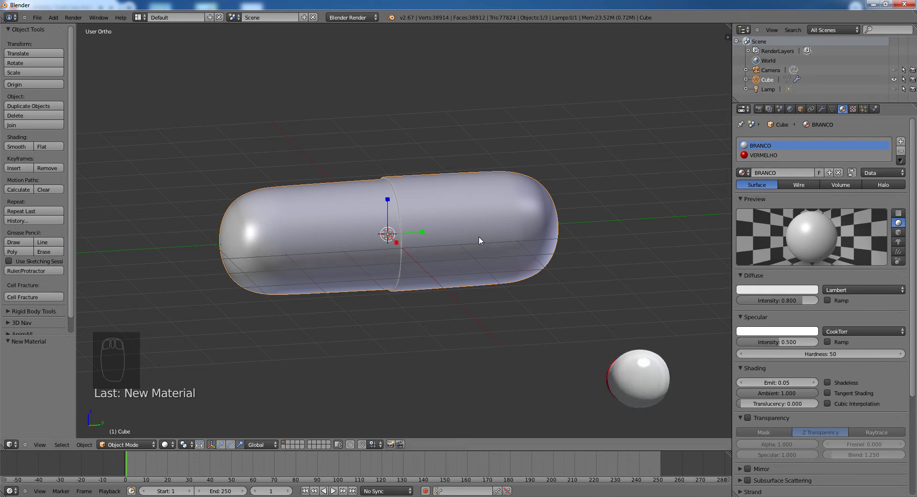
In Edit Mode from the right view, box-select the right half of the capsule
key(KP_3)
key(Tab)
drag(478, 230, 294, 452)
middle_click(292, 450)
click(293, 451)
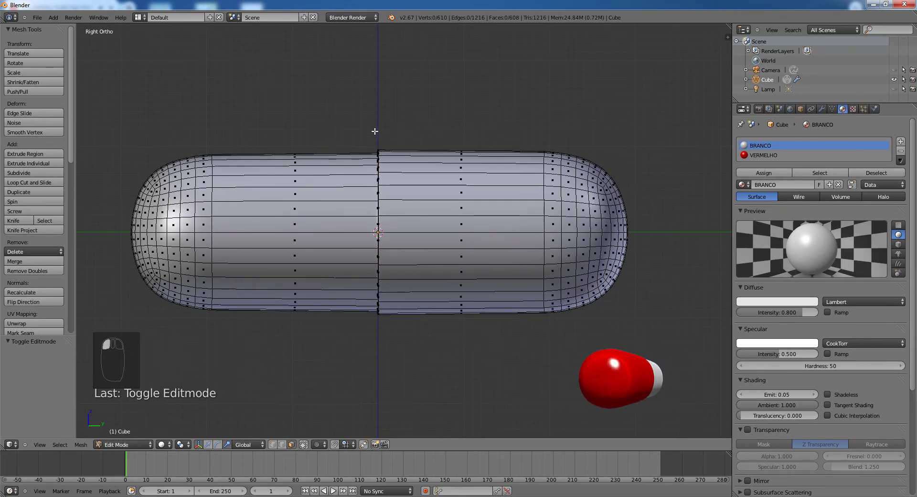
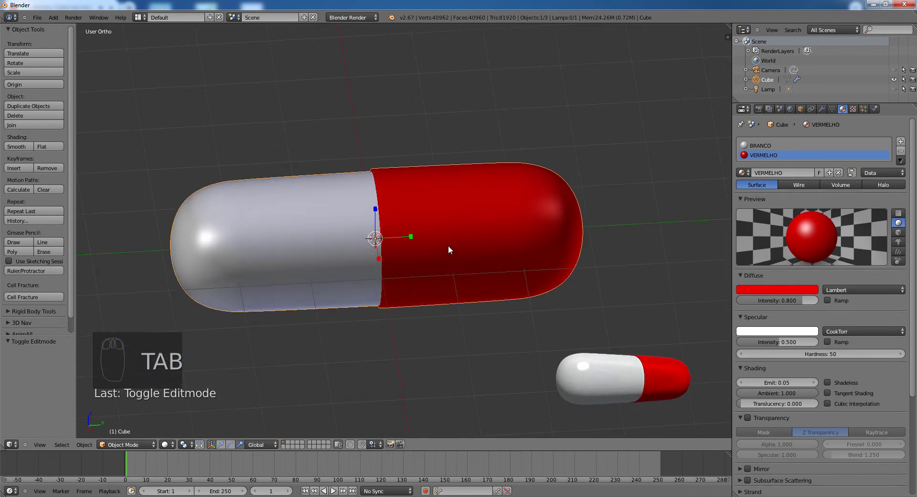
key(KP_0)
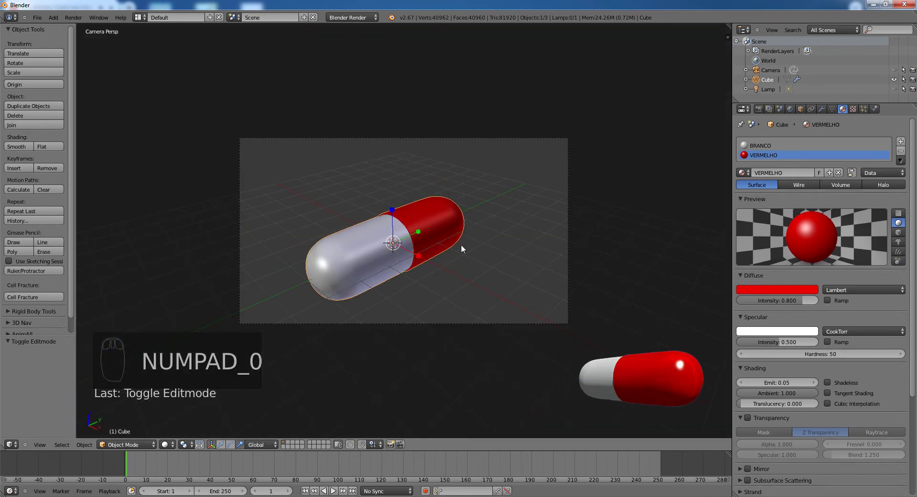
drag(462, 257, 637, 341)
drag(638, 341, 482, 317)
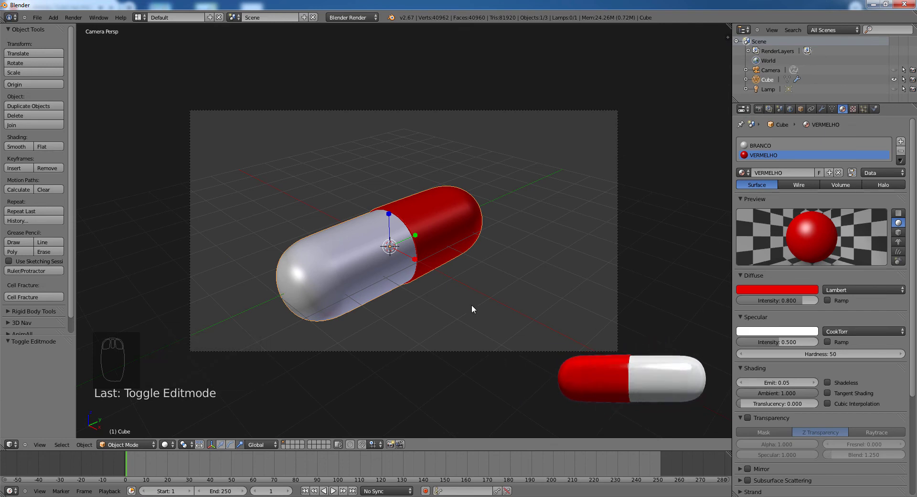
drag(437, 289, 507, 278)
drag(438, 275, 456, 308)
drag(487, 264, 513, 260)
middle_click(513, 261)
key(KP_3)
middle_click(514, 260)
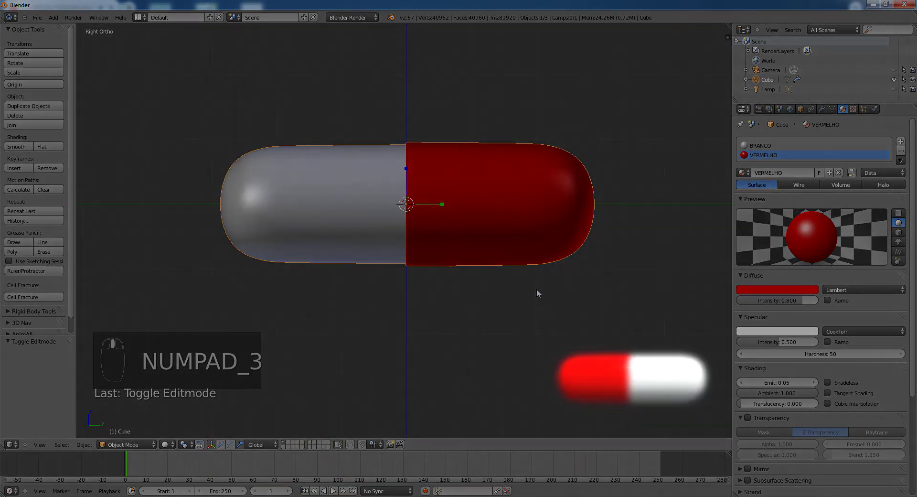